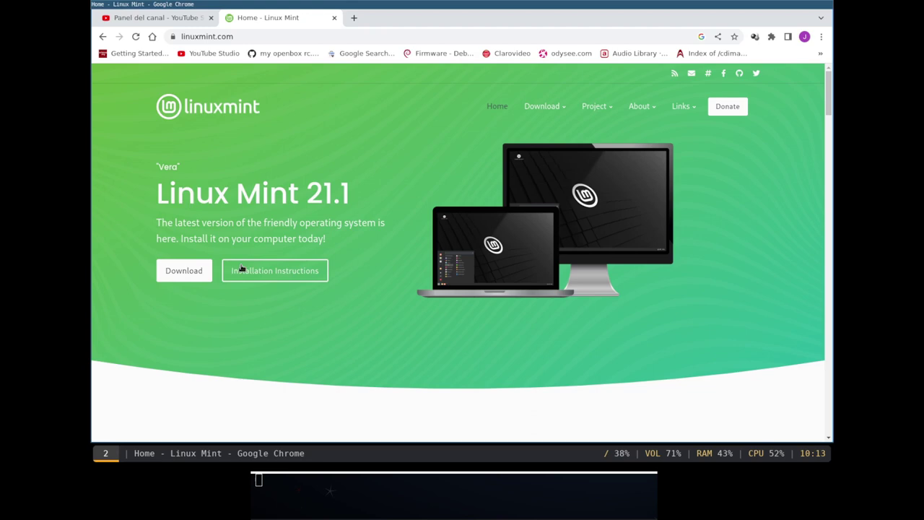
Step: Reach the Linux Mint 21.1 download page and scroll past Cinnamon and MATE to the Xfce Edition
click(191, 274)
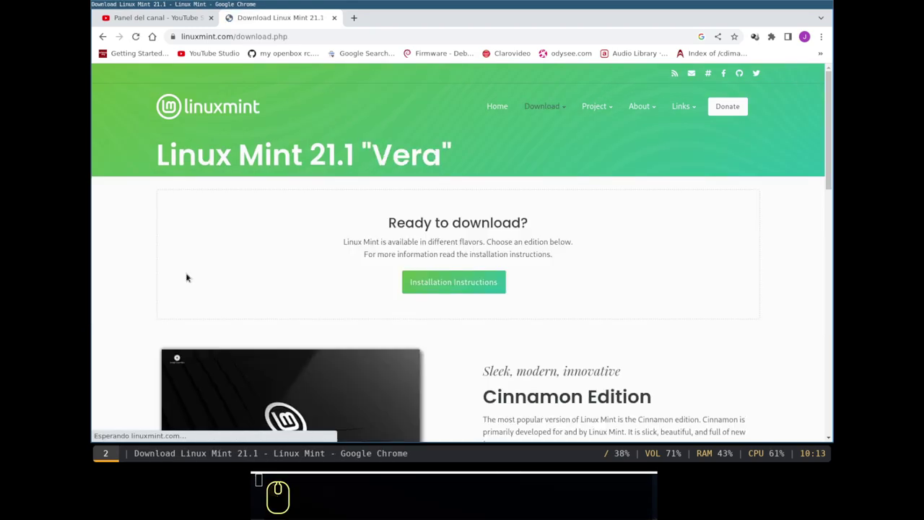
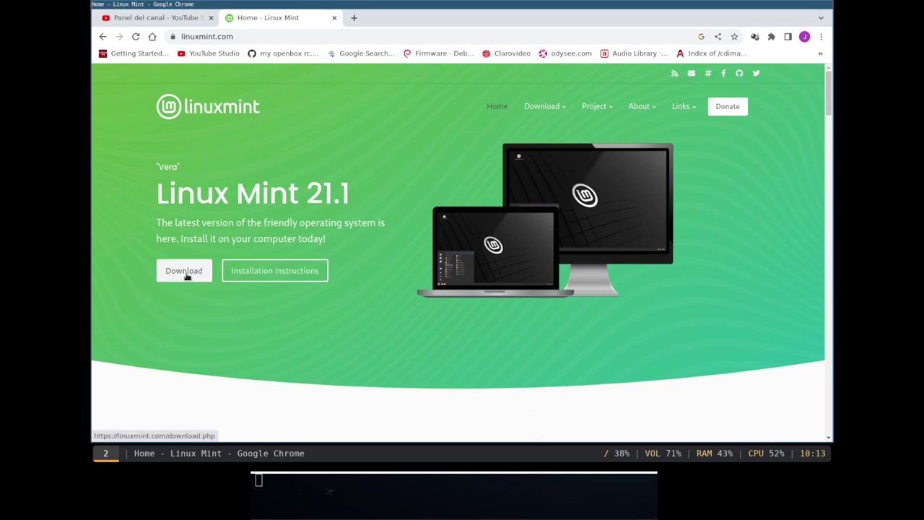
click(192, 275)
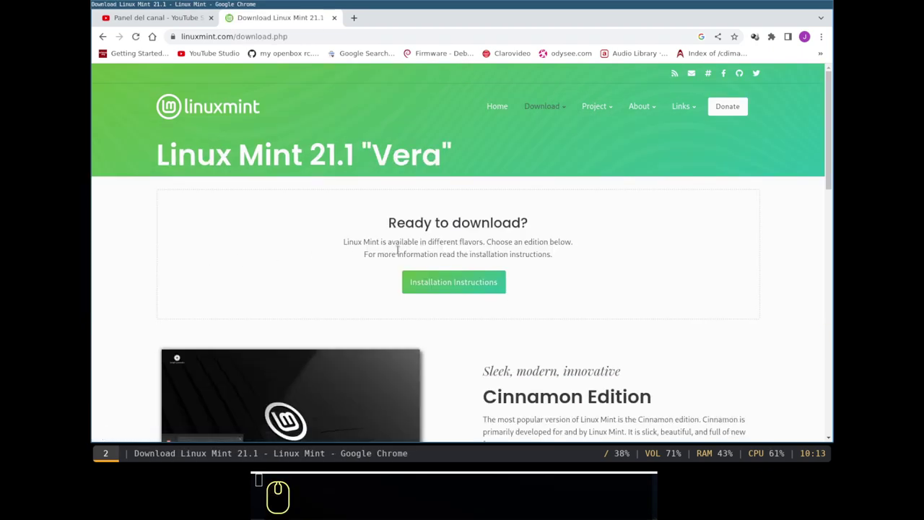
scroll(down, 3)
scroll(down, 3)
scroll(down, 3)
scroll(down, 3)
scroll(down, 3)
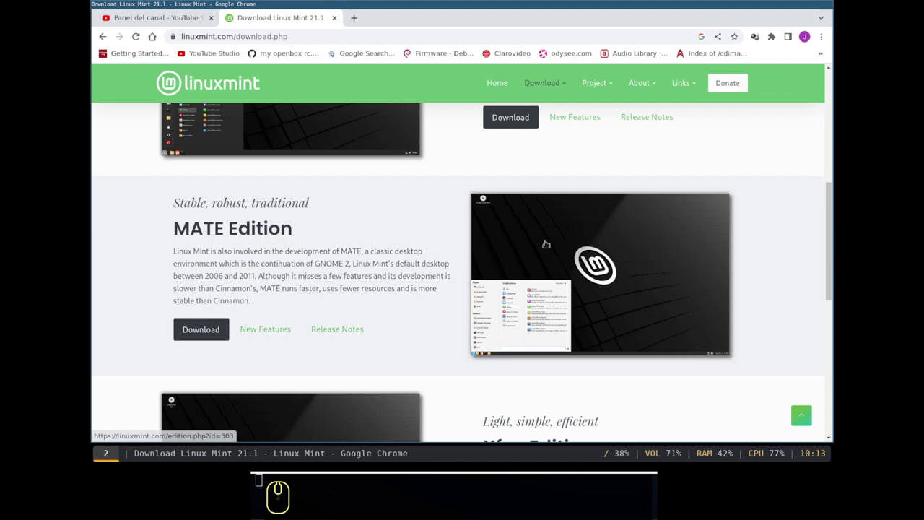
scroll(down, 3)
scroll(down, 3)
scroll(down, 3)
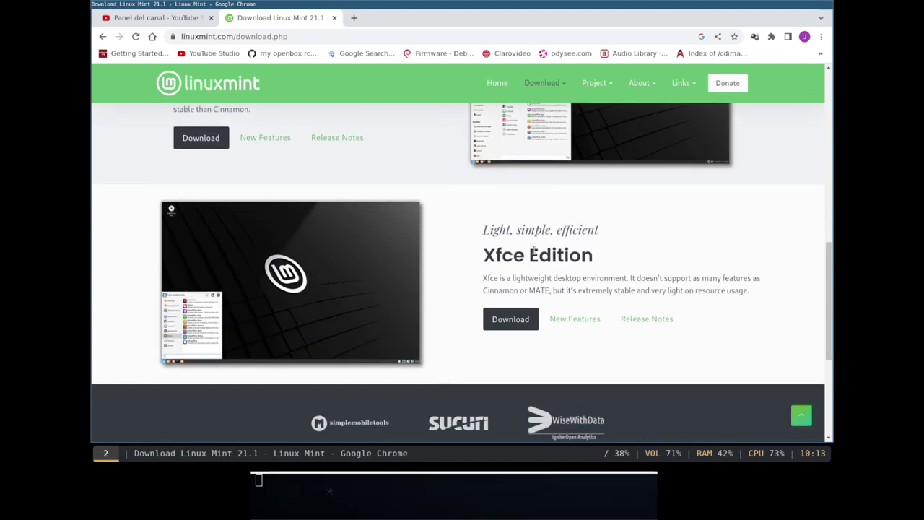
Step: Download the Xfce Edition 64-bit torrent file from its edition page
double_click(514, 322)
scroll(down, 3)
scroll(down, 3)
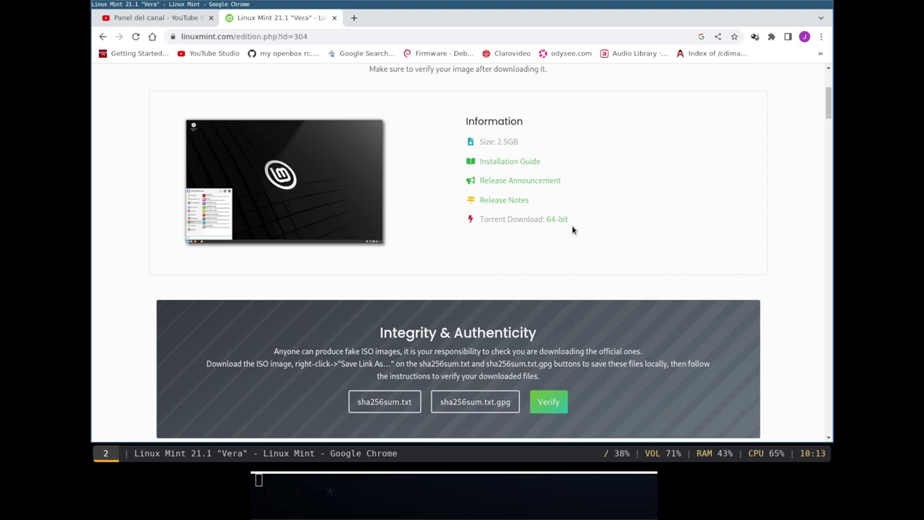
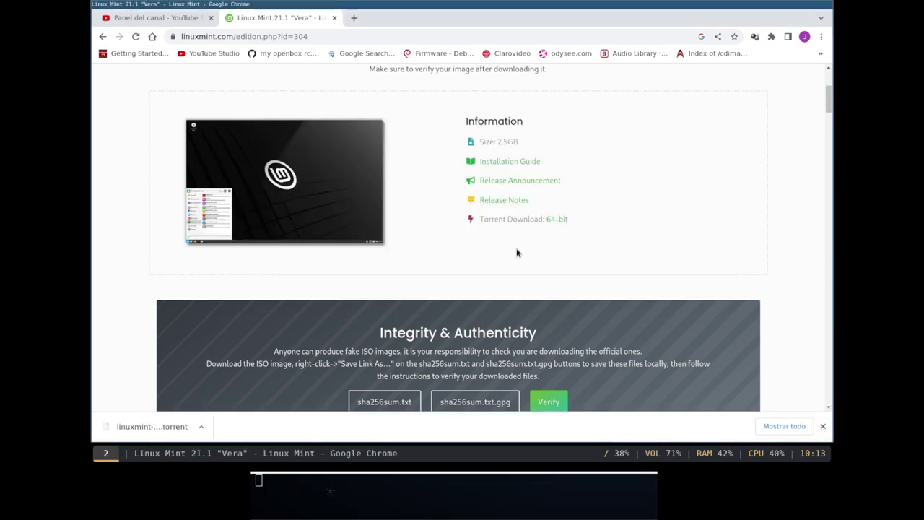
Step: Locate the downloaded .torrent file in Thunar's Descargas folder and bring up its actions
key(super+w)
key(alt+super+f)
click(269, 64)
right_click(301, 167)
Step: Add the torrent to Transmission, accepting the sharing notice, and start the linuxmint-21.1-xfce-64bit.iso download
click(331, 176)
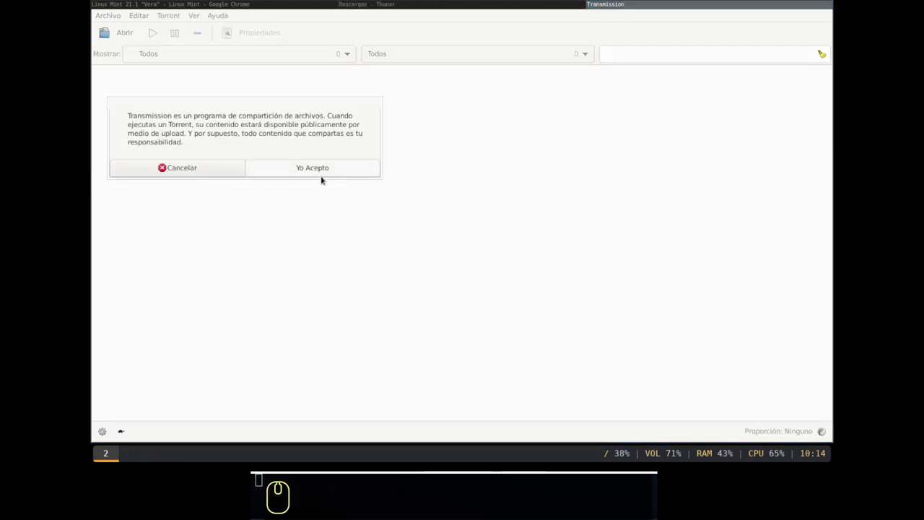
click(300, 172)
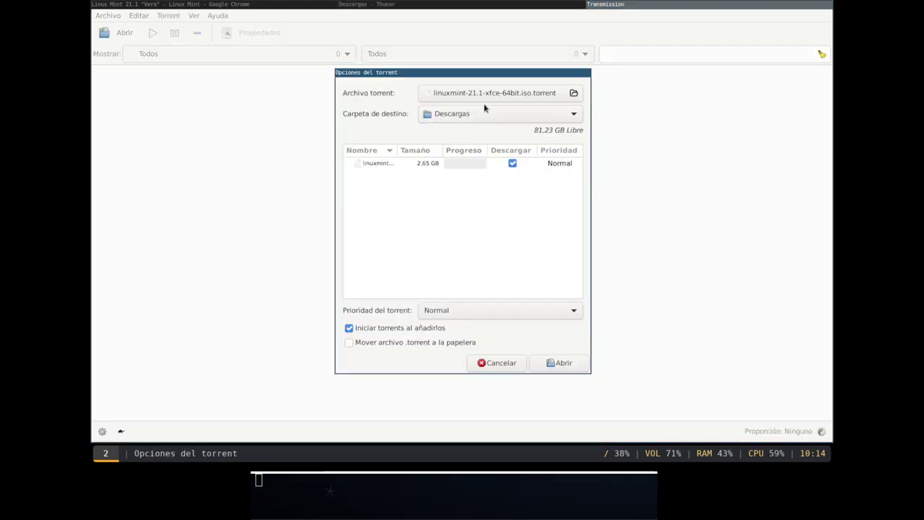
click(565, 365)
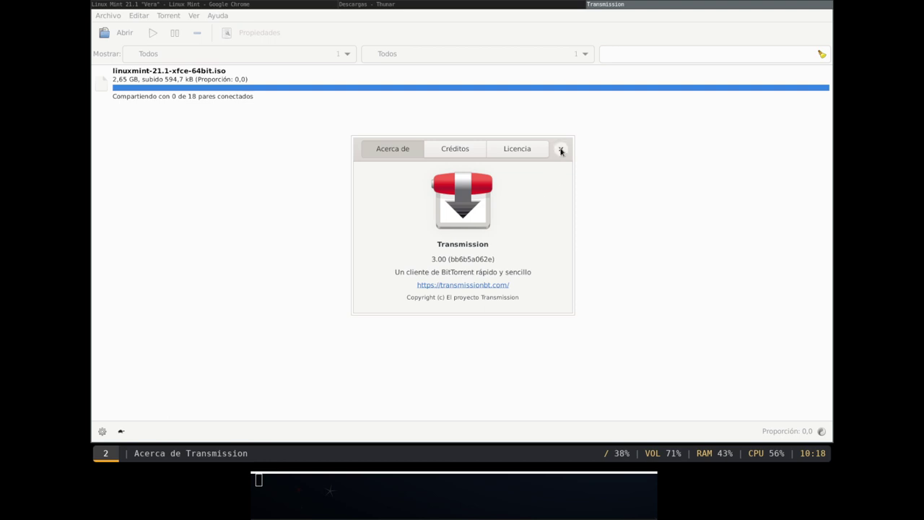
click(565, 148)
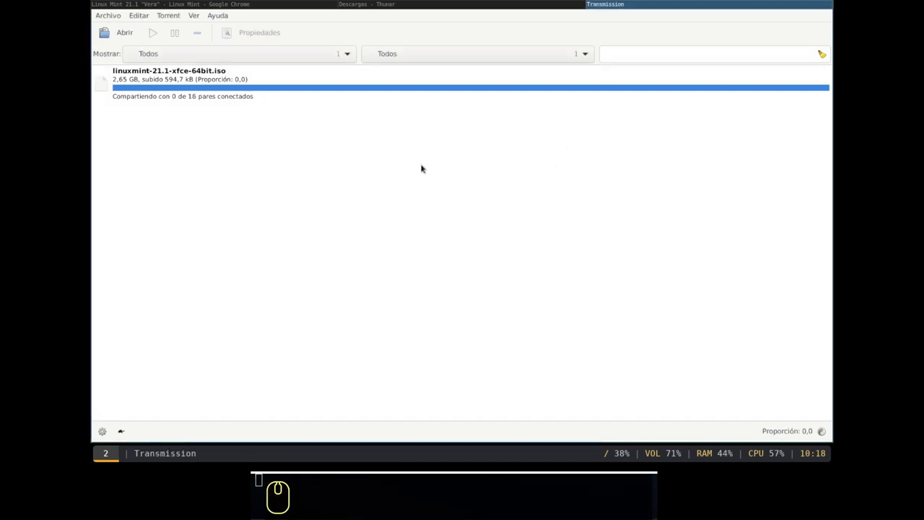
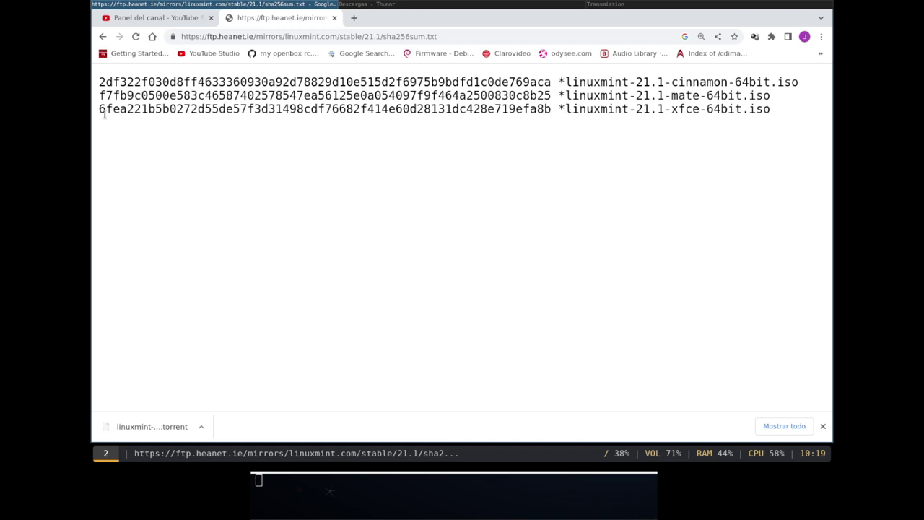
Step: List the Descargas files and run sha256sum on linuxmint-21.1-xfce-64bit.iso
text(ls⏎sha256sum␣lin)
key(Tab)
key(Return)
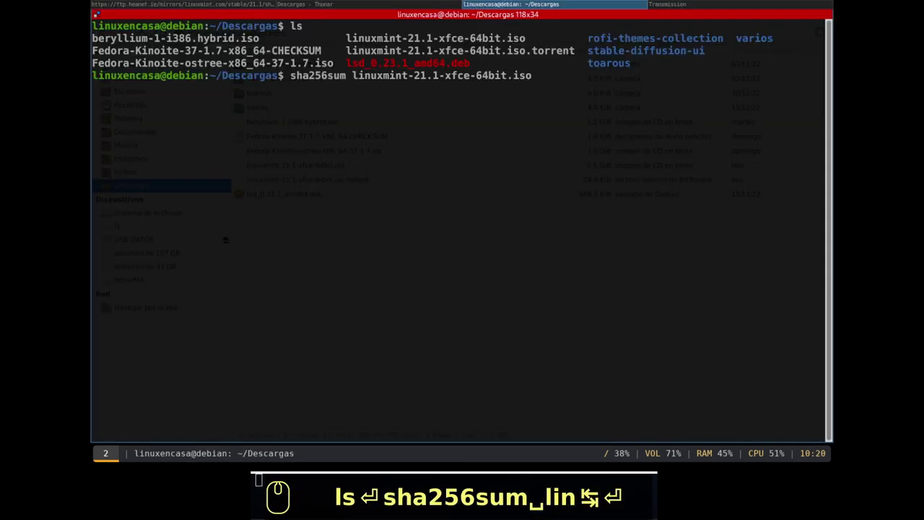